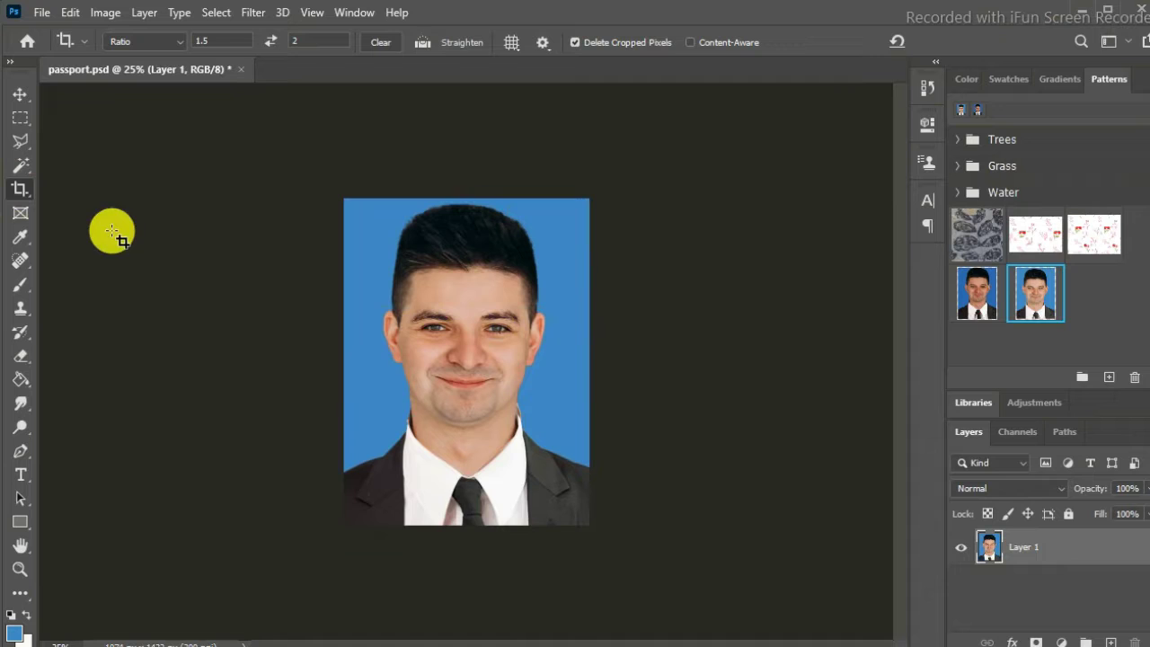
- Select the entire cropped passport photo of the man on the blue background
key("ctrl+a")
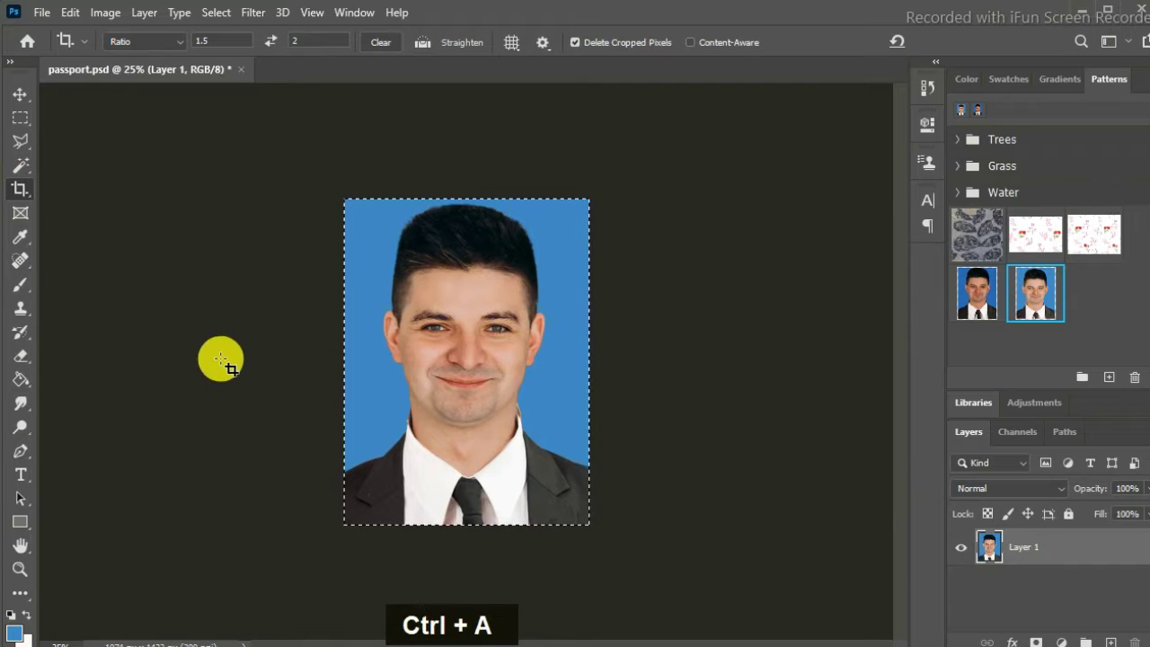
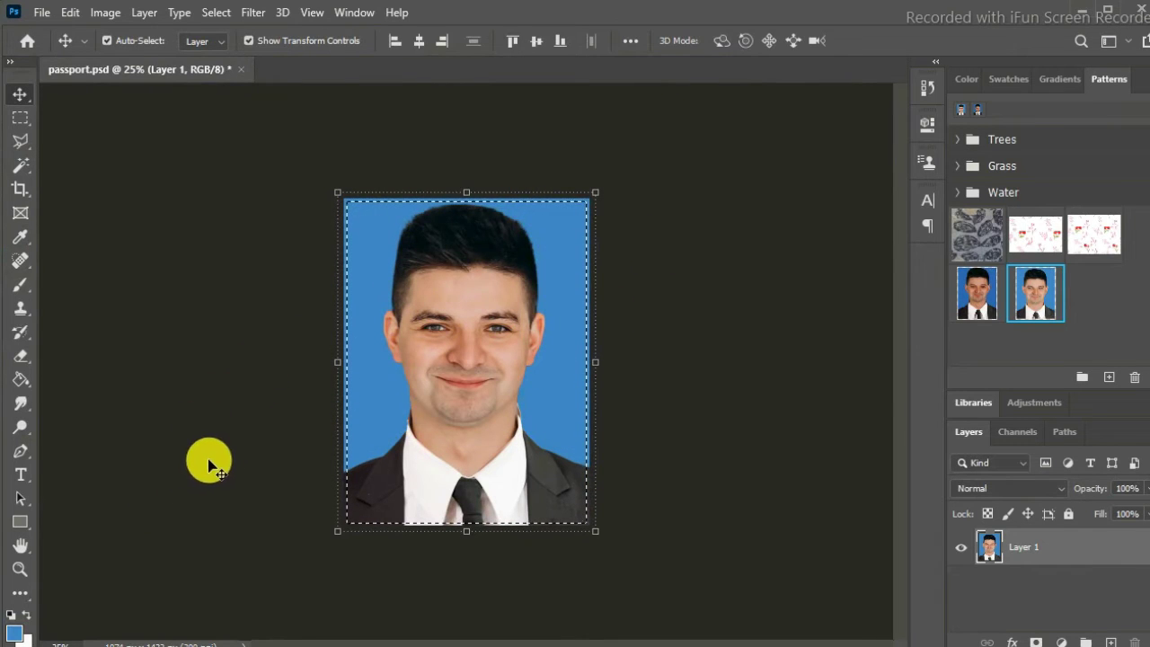
- Add a thin white border around the passport photo and deselect it
key("Delete")
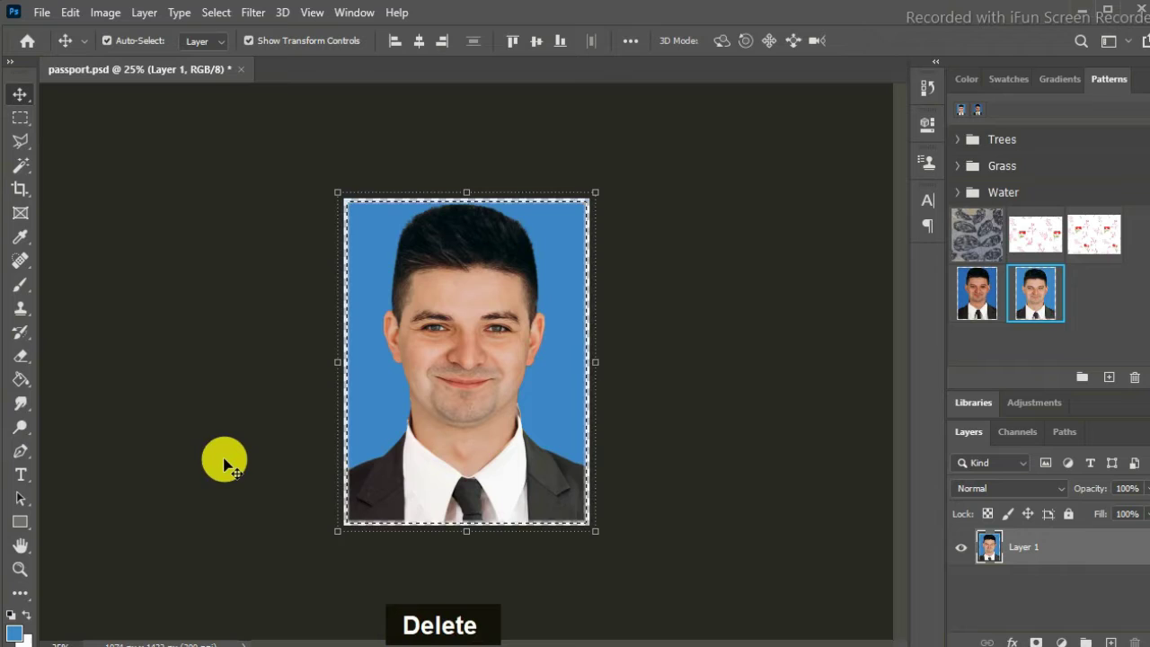
key("ctrl+d")
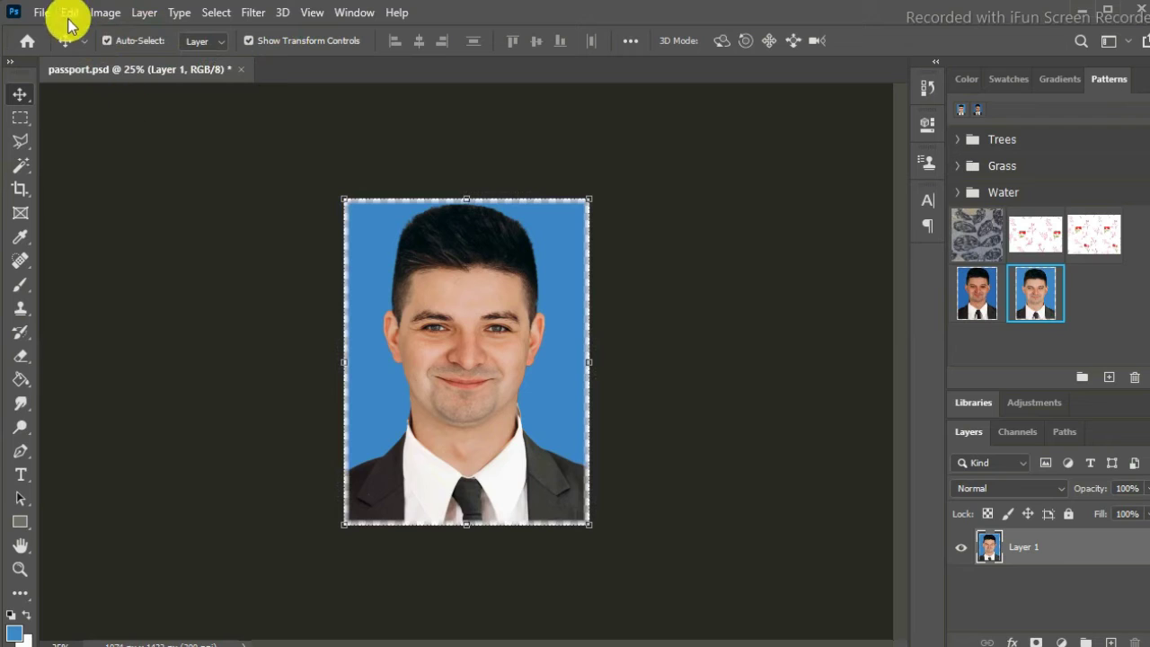
- Create a new 6×4-inch document holding a pattern fill layer of the bordered photo
key("ctrl+a")
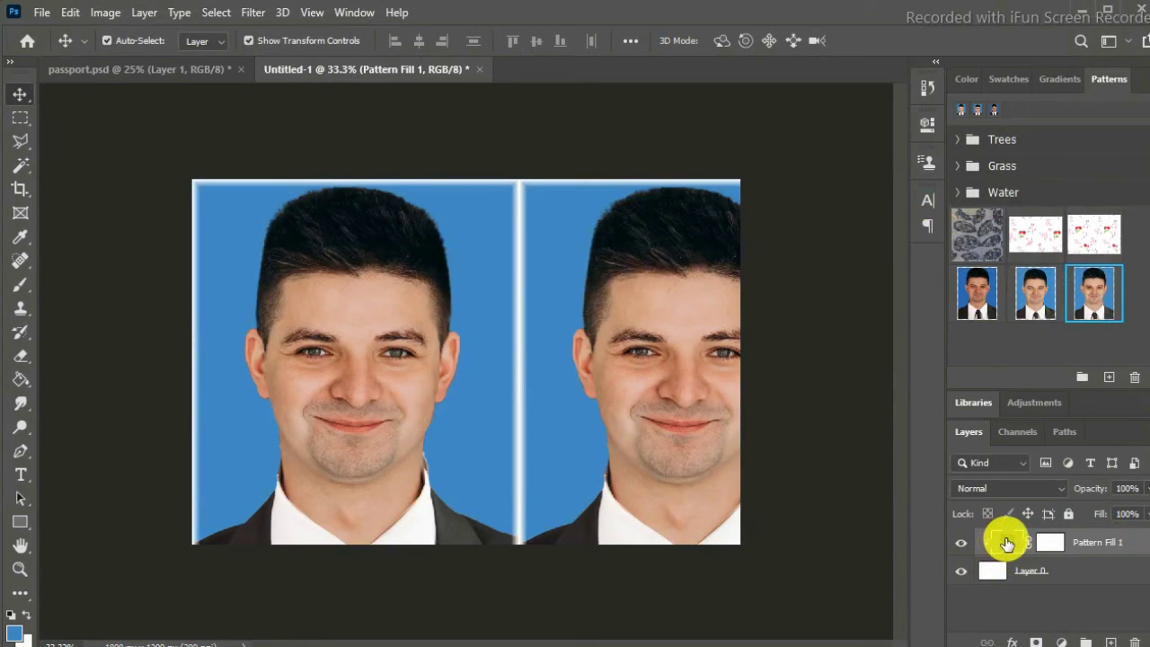
- Rescale the pattern fill to 42% so eight passport photos tile in two rows of four
double_click(1008, 540)
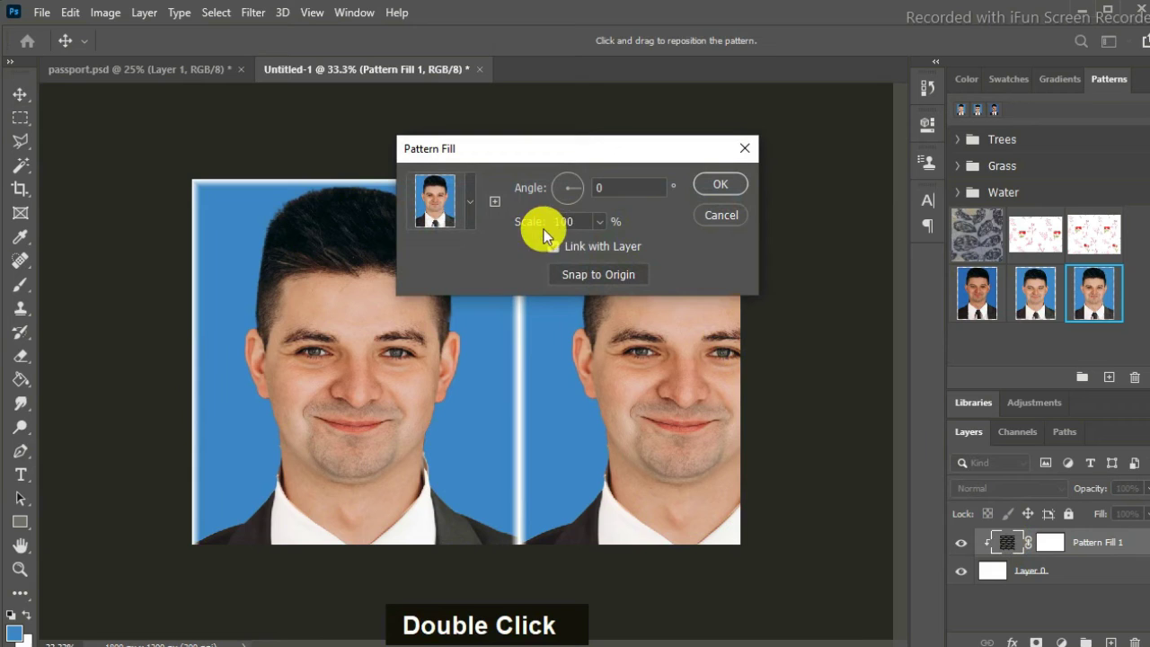
double_click(579, 226)
key("BackSpace")
key("BackSpace")
key("BackSpace")
key("BackSpace")
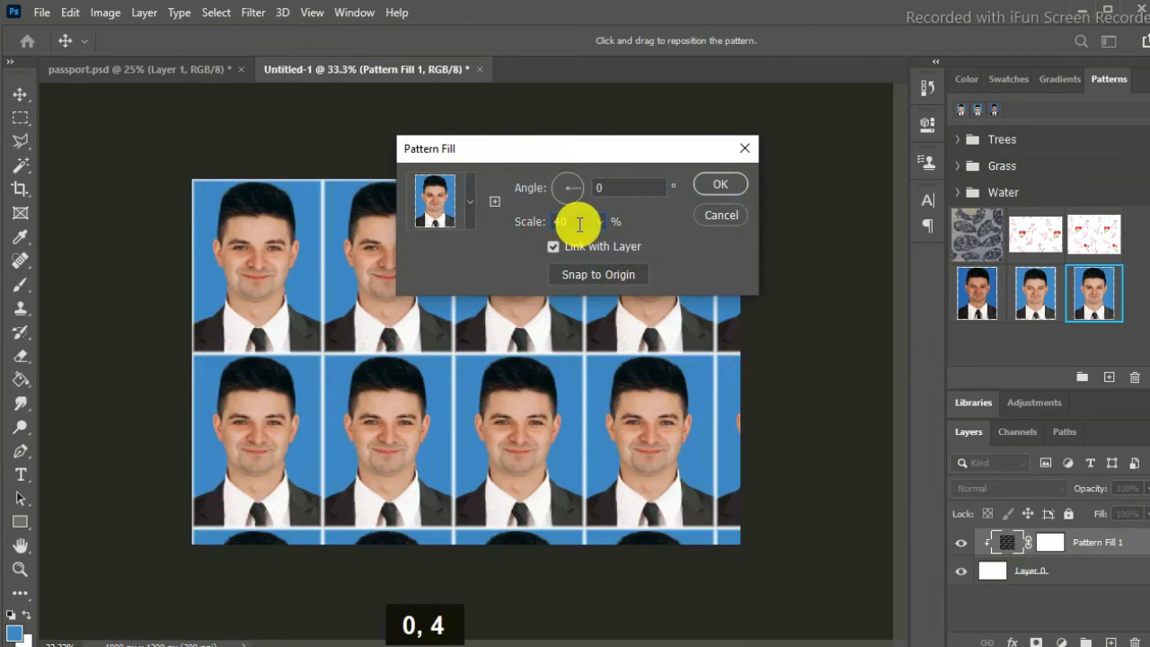
key("BackSpace")
key("1")
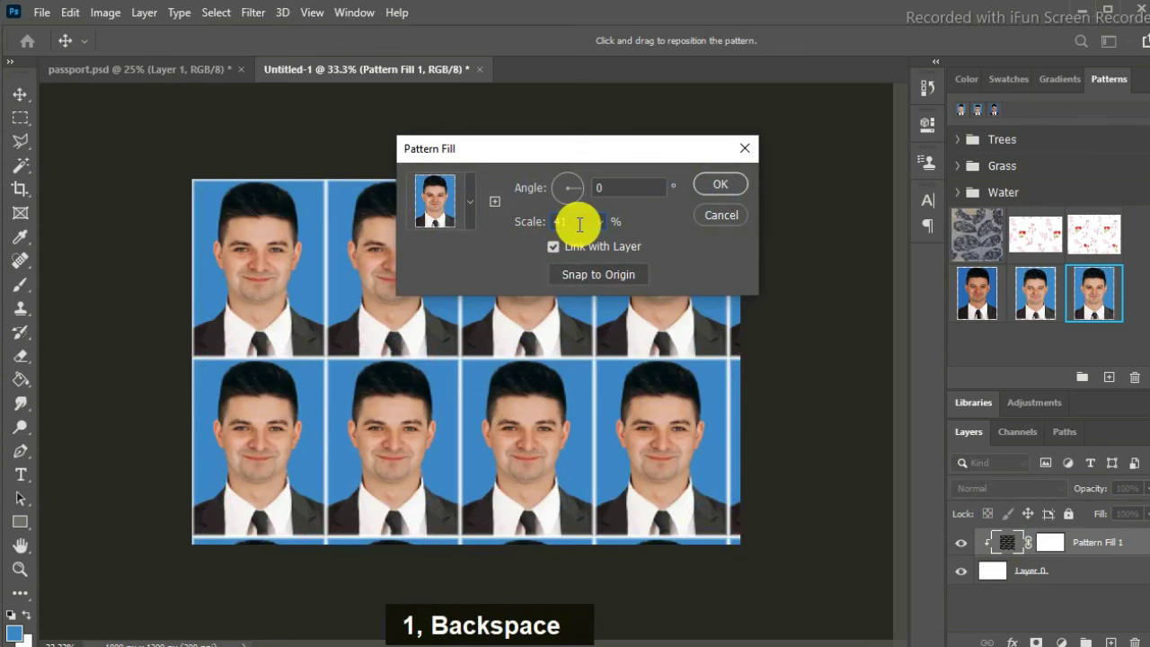
key("3")
key("BackSpace")
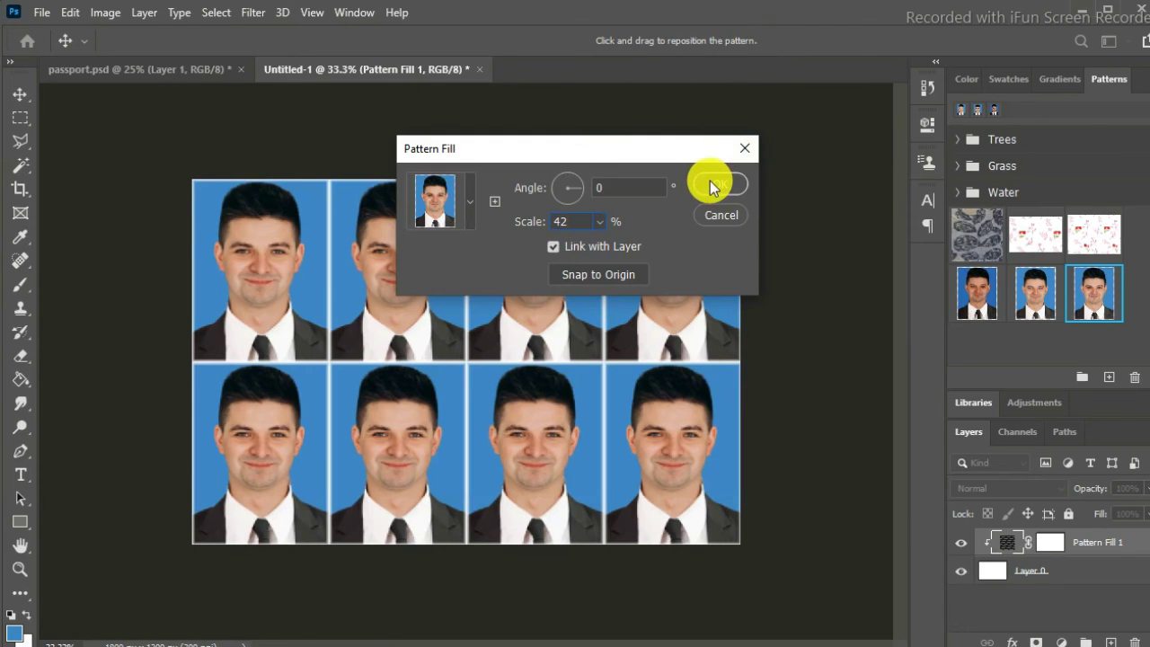
key("Left")
key("Down")
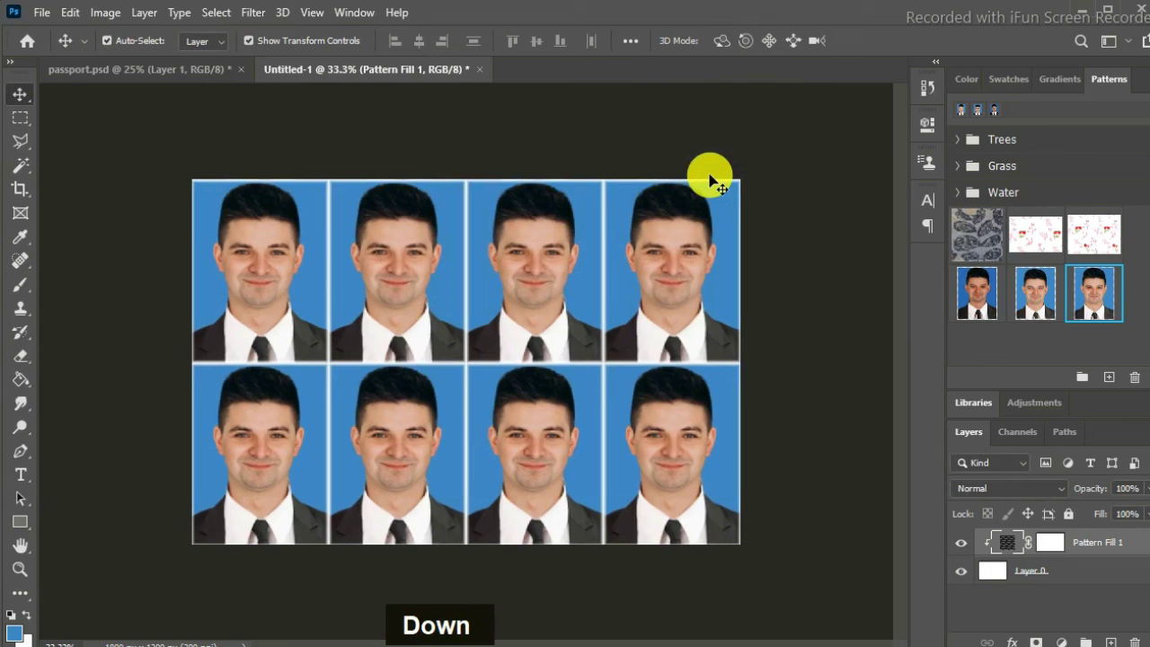